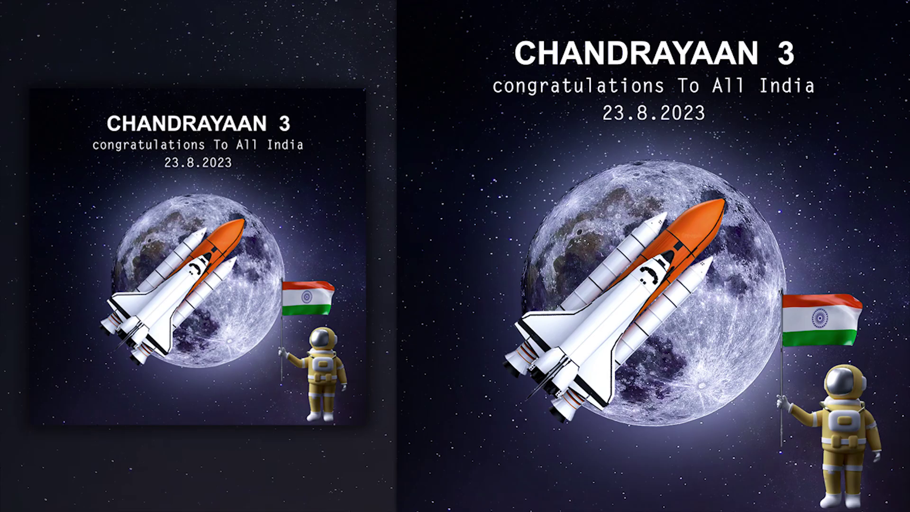
# Enter 1200 by 1200 pixels in the New Document dialog and move to Resolution
pyautogui.moveTo(565, 200); pyautogui.dragTo(559, 201)
pyautogui.rightClick(559, 201)
pyautogui.moveTo(592, 234); pyautogui.dragTo(598, 260)
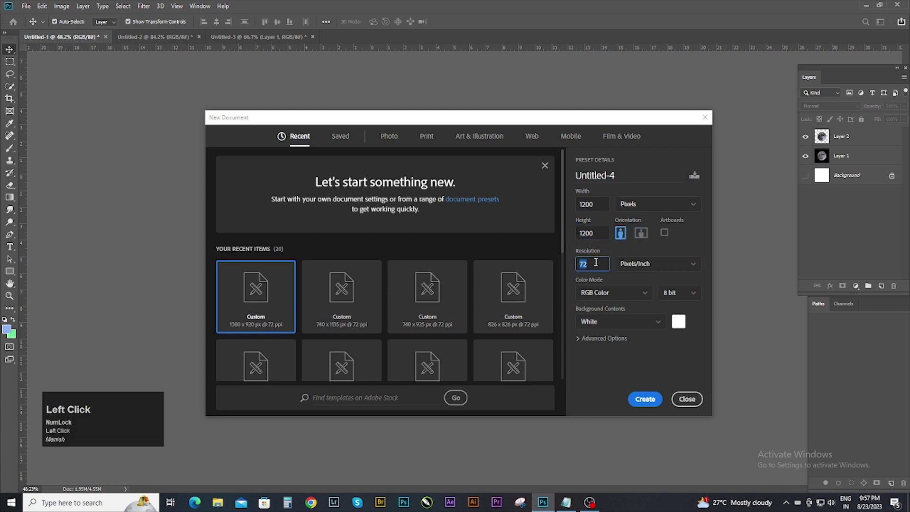
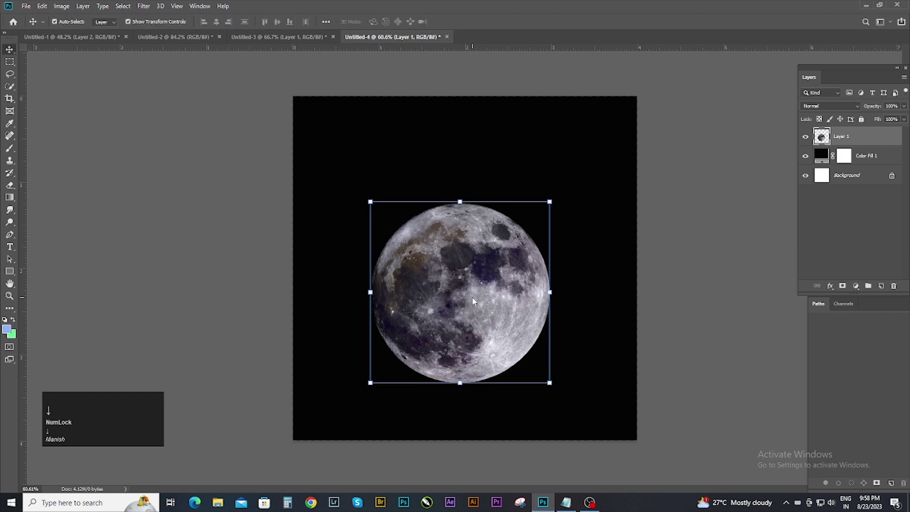
# Select the whole canvas, align the moon to its horizontal and vertical centre, then deselect
pyautogui.press('ctrl+a')
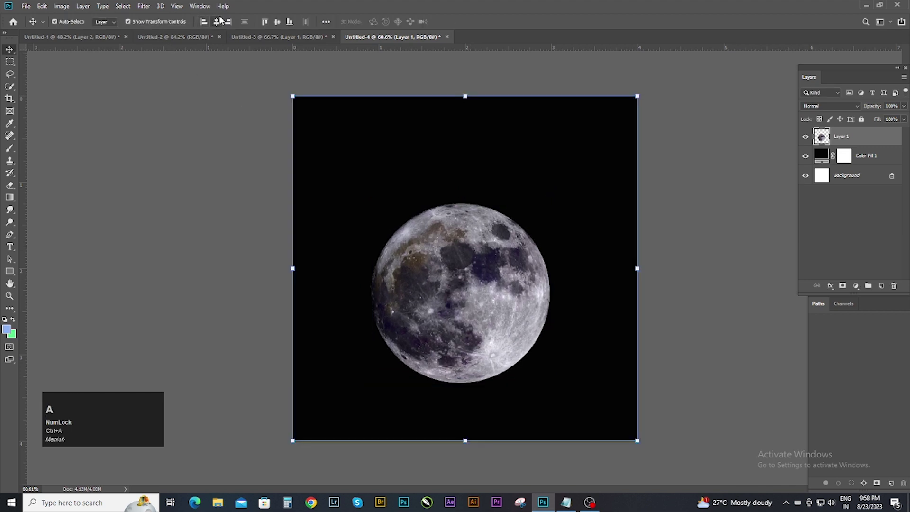
pyautogui.click(223, 18)
pyautogui.press('ctrl+z')
pyautogui.click(669, 262)
pyautogui.press('ctrl+d')
pyautogui.click(718, 273)
pyautogui.press('ctrl+shift+a')
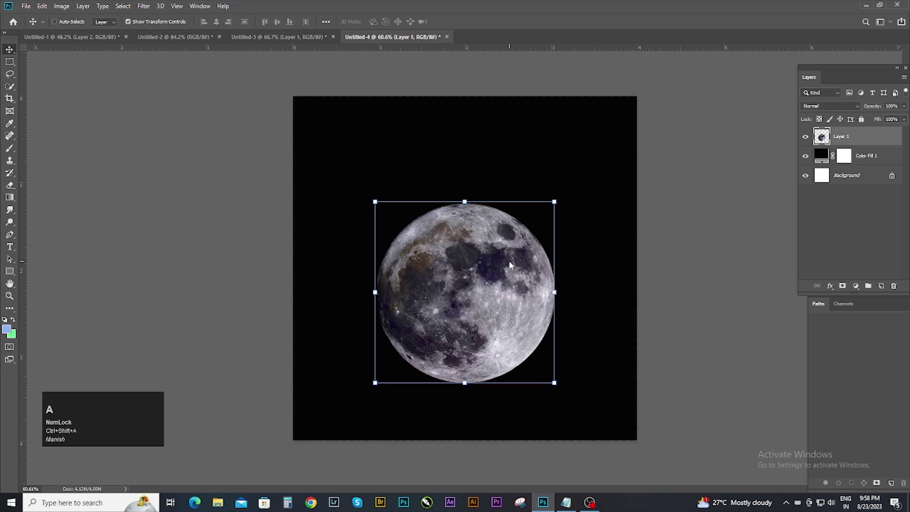
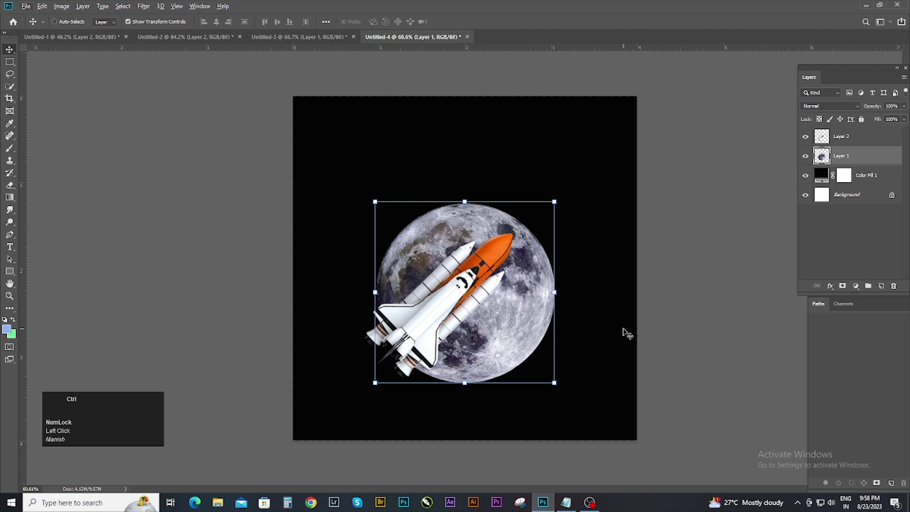
# Duplicate the moon layer, move the copy beneath the original and begin enlarging it
pyautogui.press('ctrl+c')
pyautogui.press('ctrl+v')
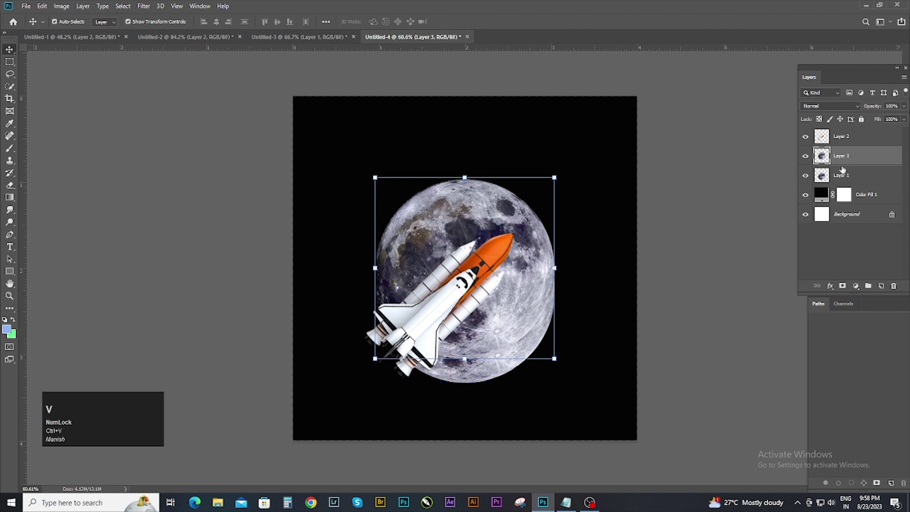
pyautogui.moveTo(847, 163); pyautogui.dragTo(849, 179)
pyautogui.press('Down')
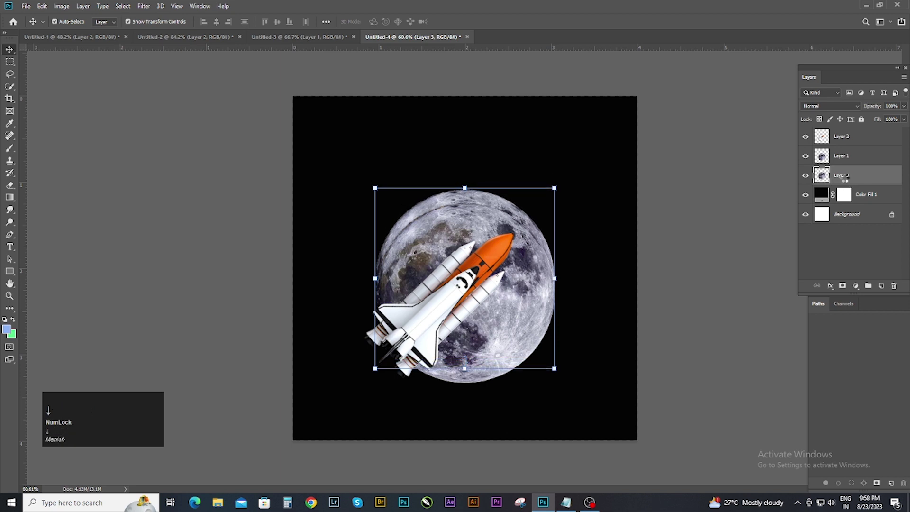
pyautogui.press('Down')
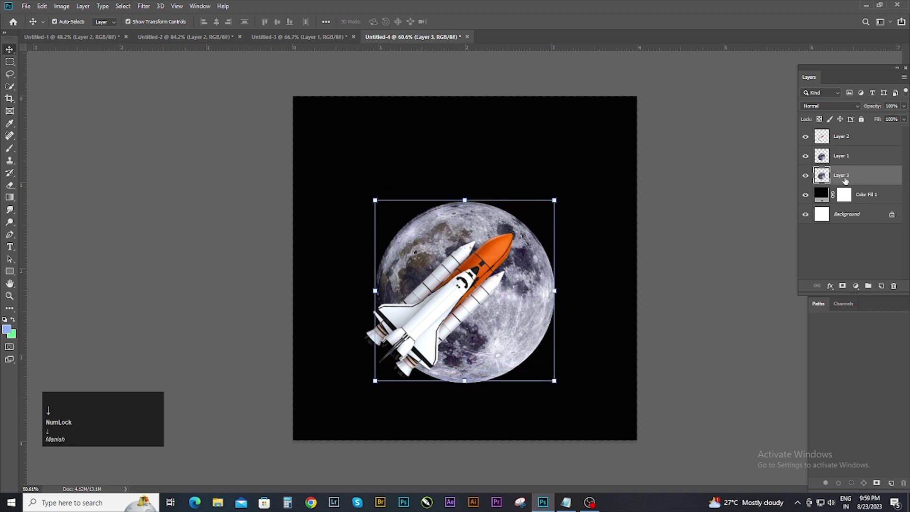
pyautogui.press('Down')
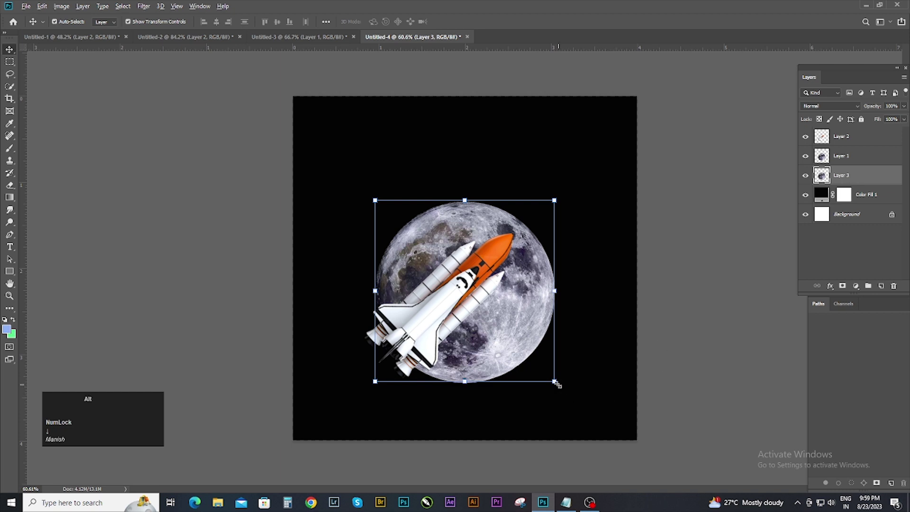
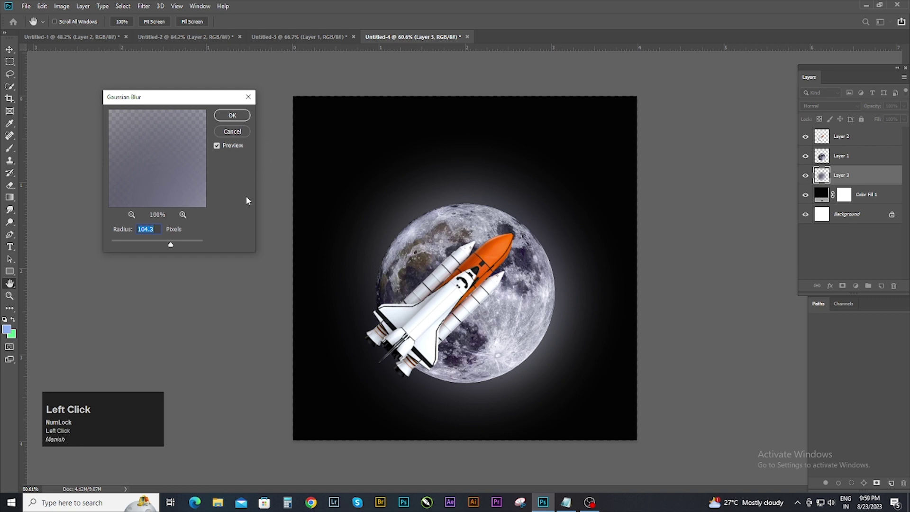
# Lower the Gaussian Blur radius on the moon copy to soften the glow
pyautogui.click(172, 248)
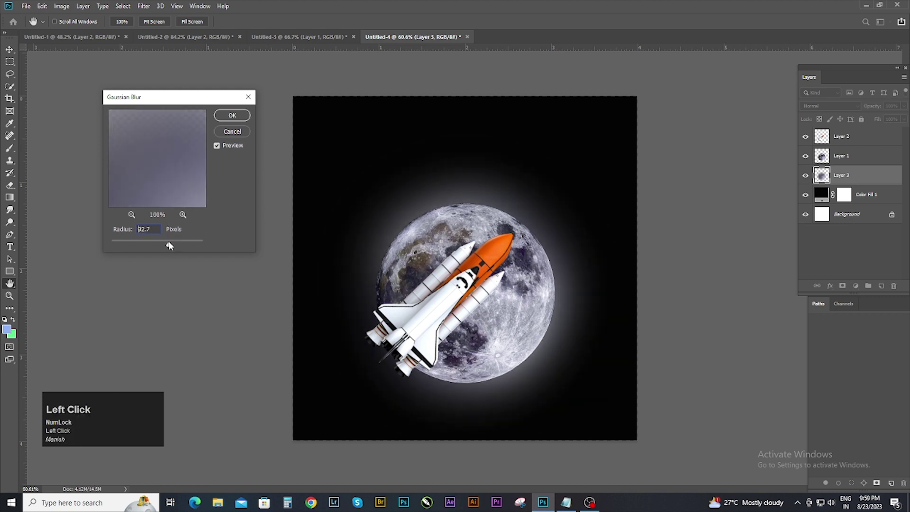
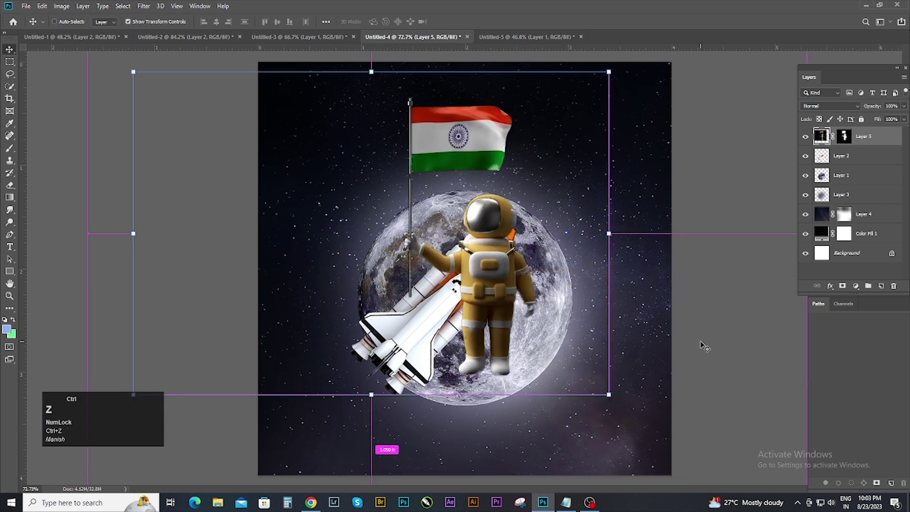
# Commit the smaller astronaut and nudge it right into the lower corner beside the moon
pyautogui.press('ctrl+shift+z')
pyautogui.click(725, 334)
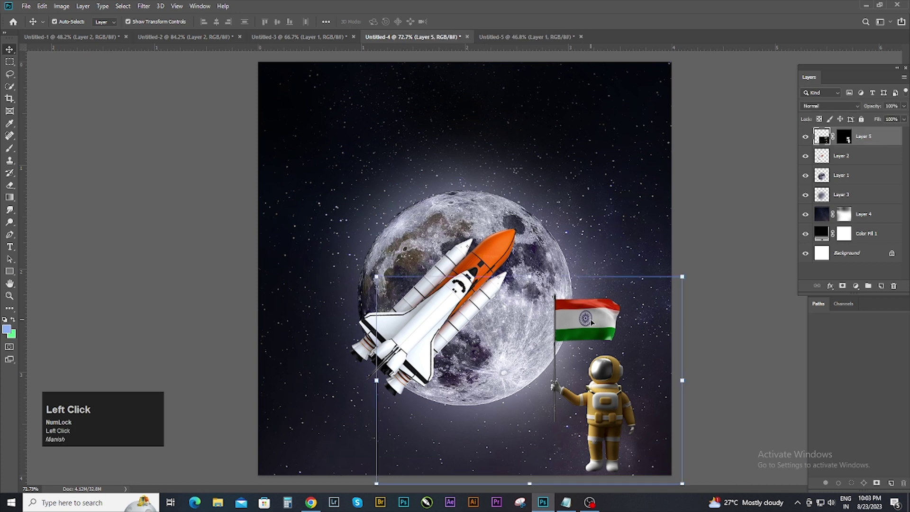
pyautogui.press('Right')
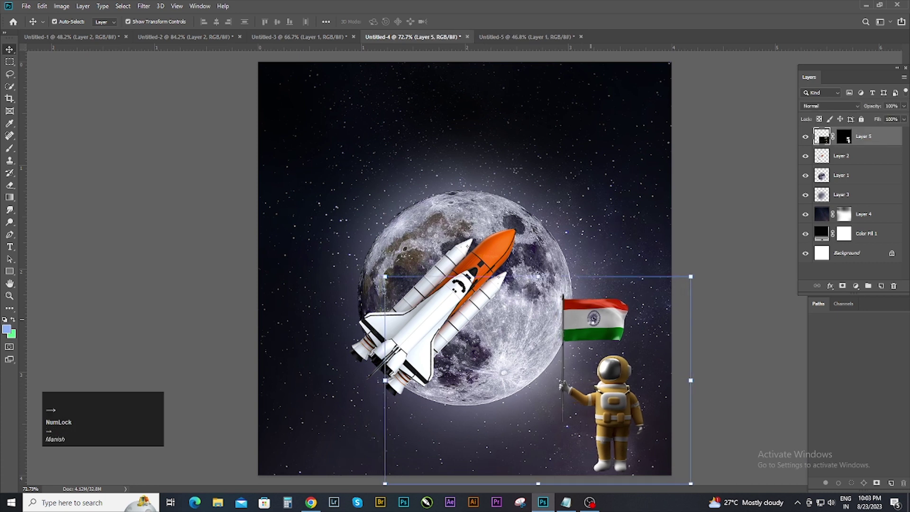
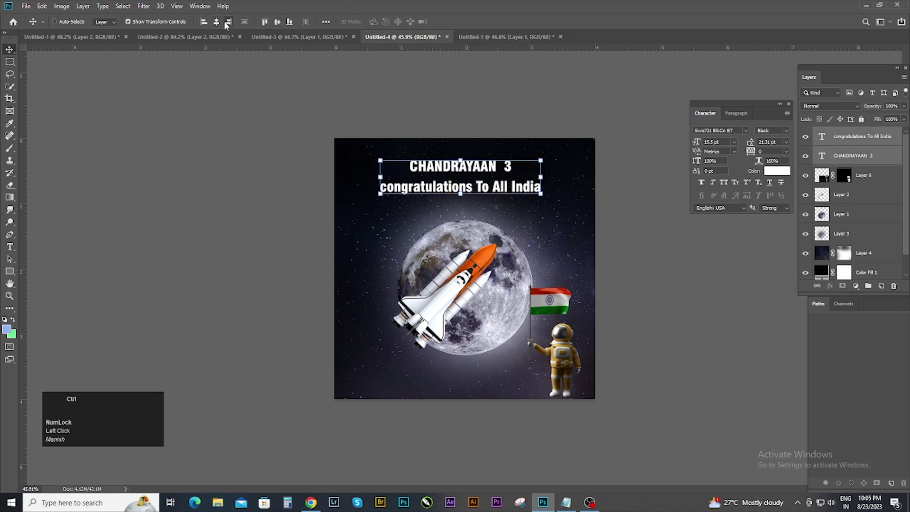
# Centre the title lines horizontally on the canvas and select the congratulations line
pyautogui.press('ctrl+z')
pyautogui.press('ctrl+shift+a')
pyautogui.click(216, 23)
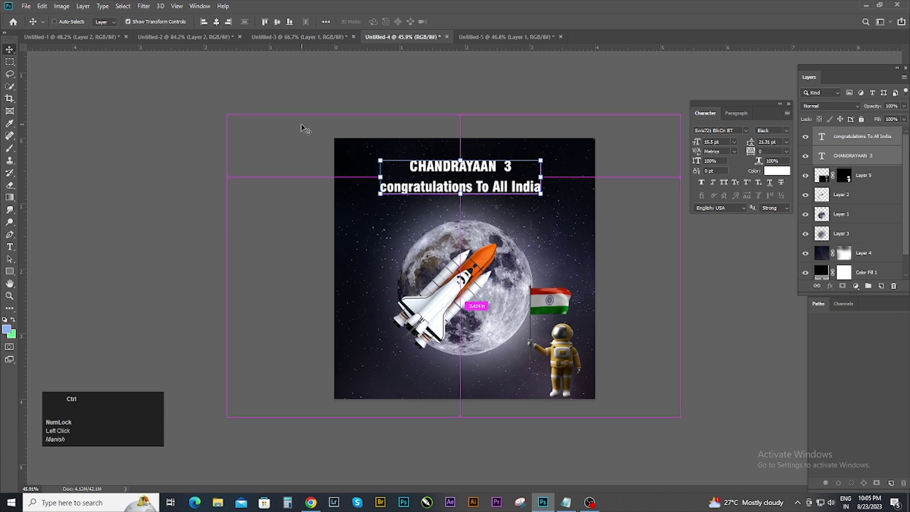
pyautogui.press('ctrl+z')
pyautogui.press('ctrl+a')
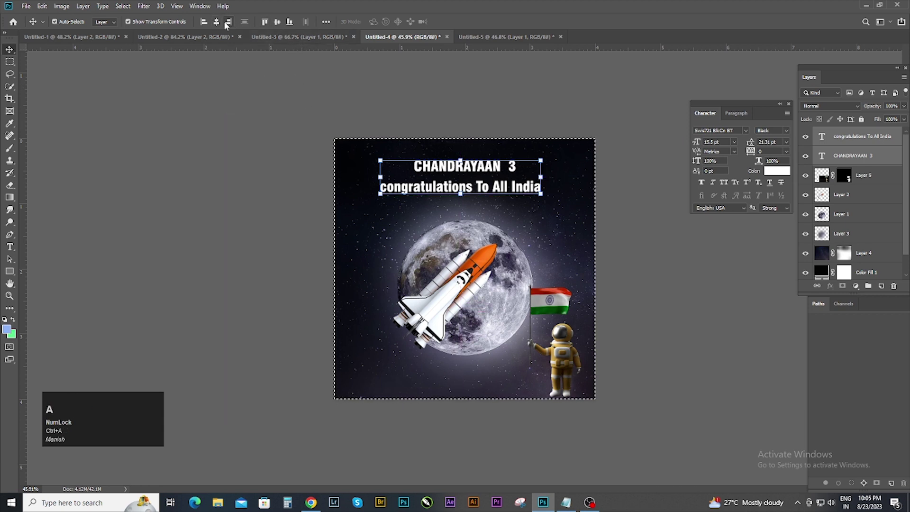
pyautogui.click(220, 26)
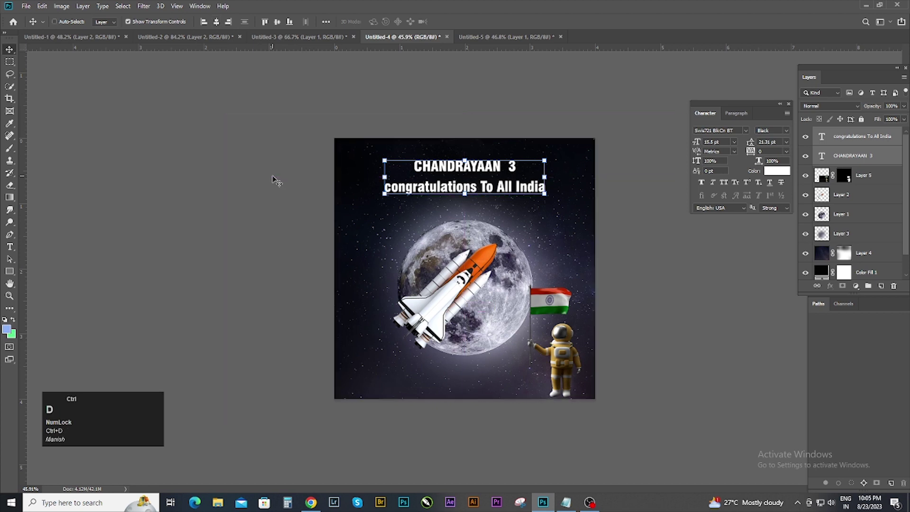
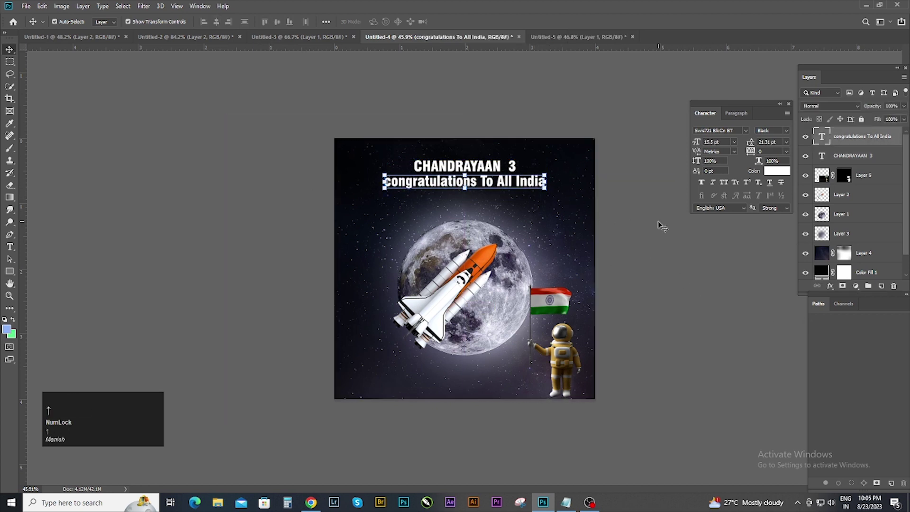
# Commit the smaller congratulations line beneath the title and pick its layer in the Layers panel
pyautogui.press('Down')
pyautogui.click(660, 224)
pyautogui.scroll(-3)
pyautogui.click(640, 256)
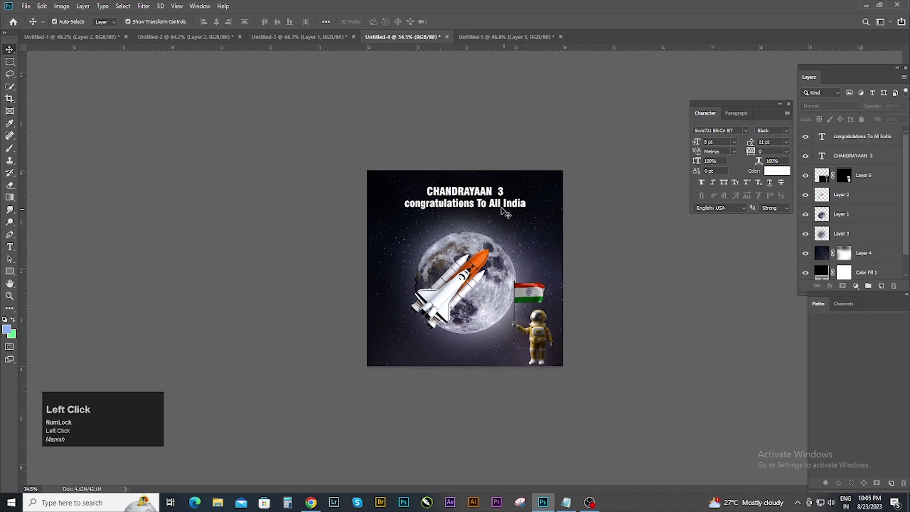
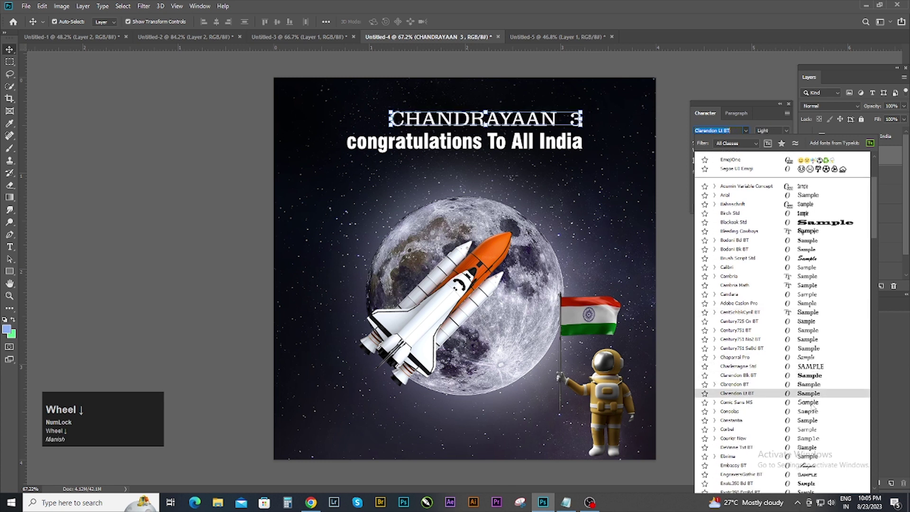
# Browse the font list for the title and check the available weights of Arial Black
pyautogui.scroll(-3)
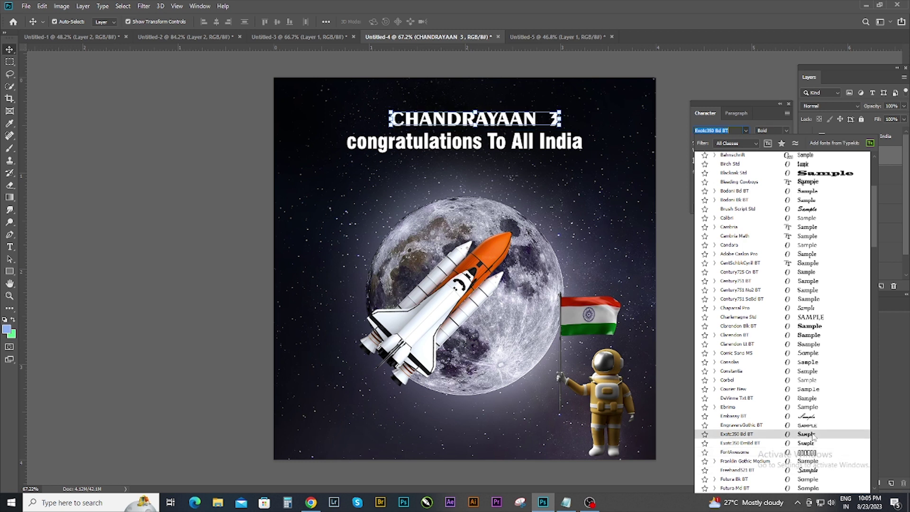
pyautogui.scroll(-3)
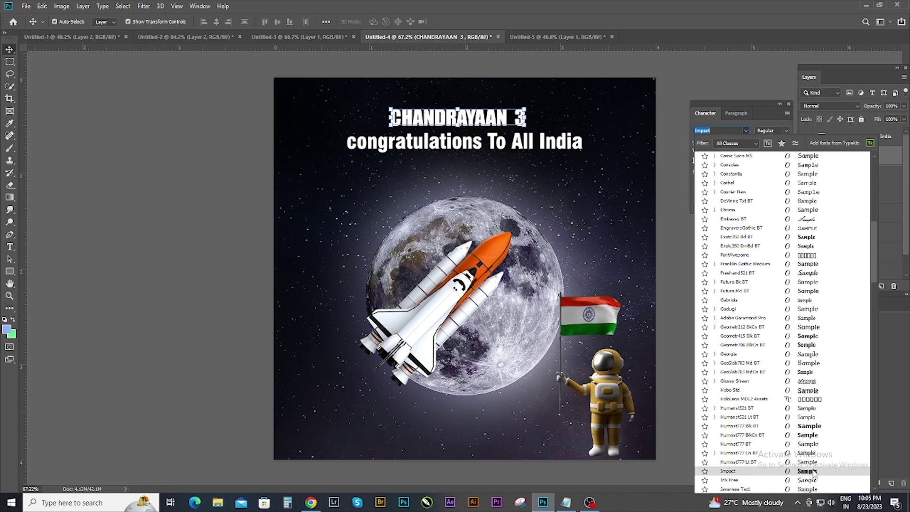
pyautogui.scroll(-3)
pyautogui.scroll(3)
pyautogui.click(739, 170)
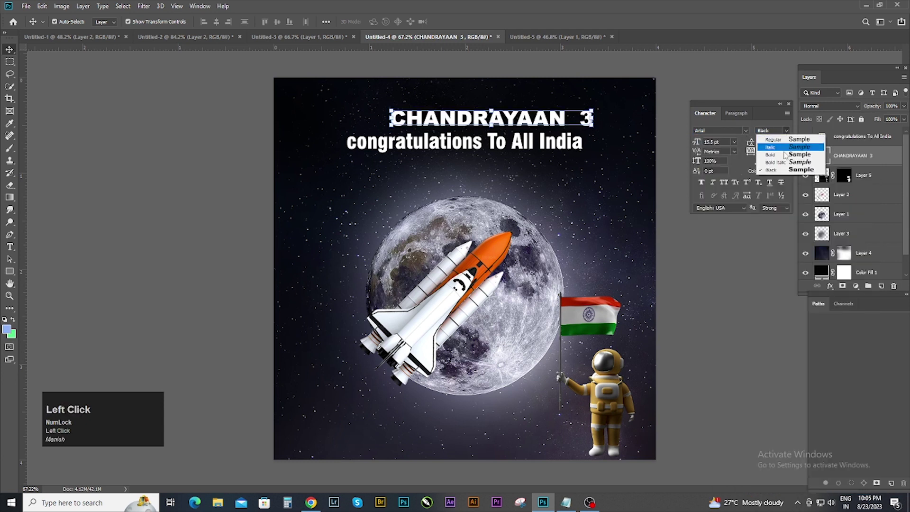
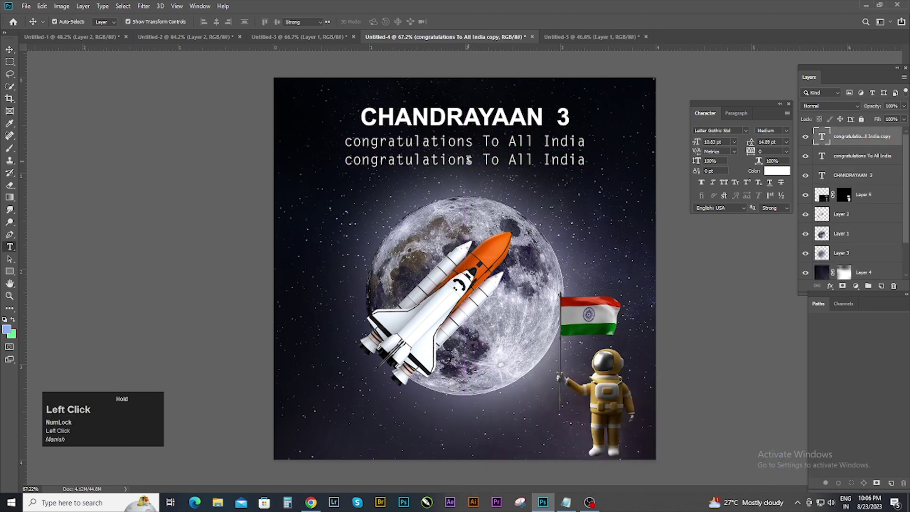
# Replace the copied line's text with 23.8.2023 and bring up its transform handles
pyautogui.press('ctrl+v')
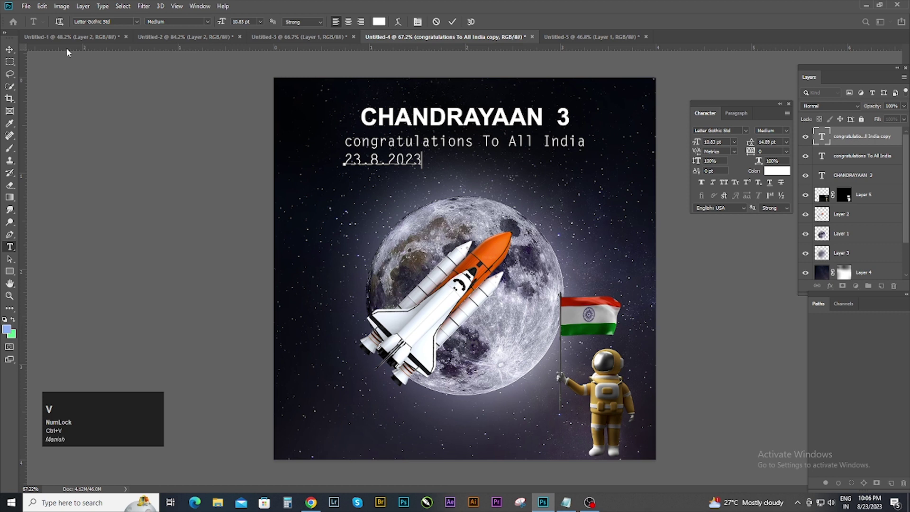
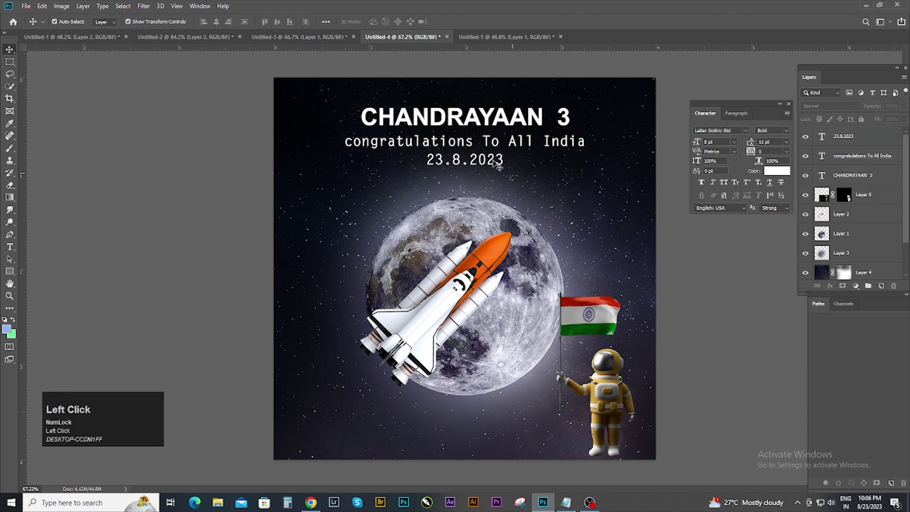
pyautogui.press('Down')
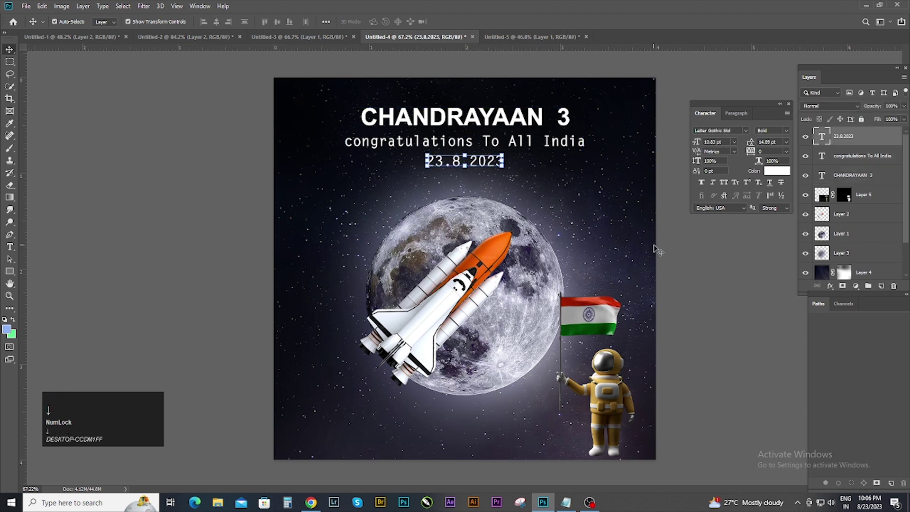
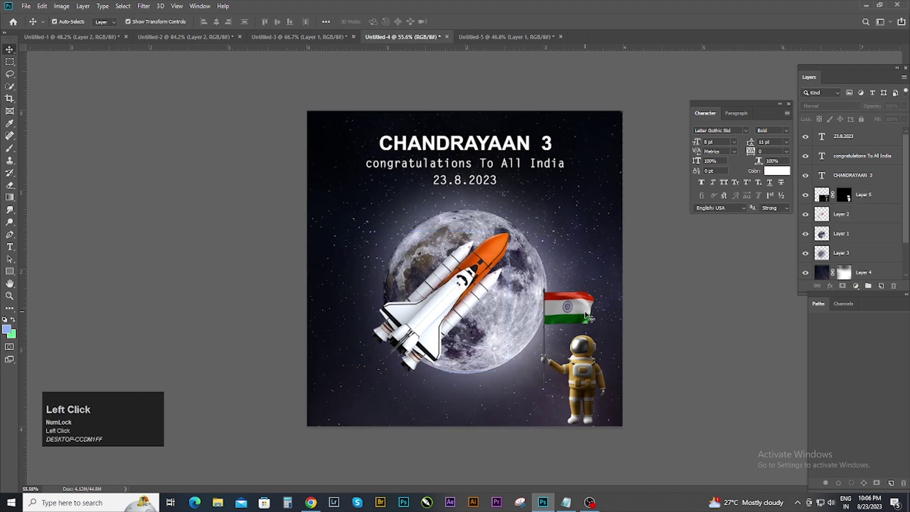
# Try a Levels adjustment on the layer without keeping it
pyautogui.press('ctrl+l')
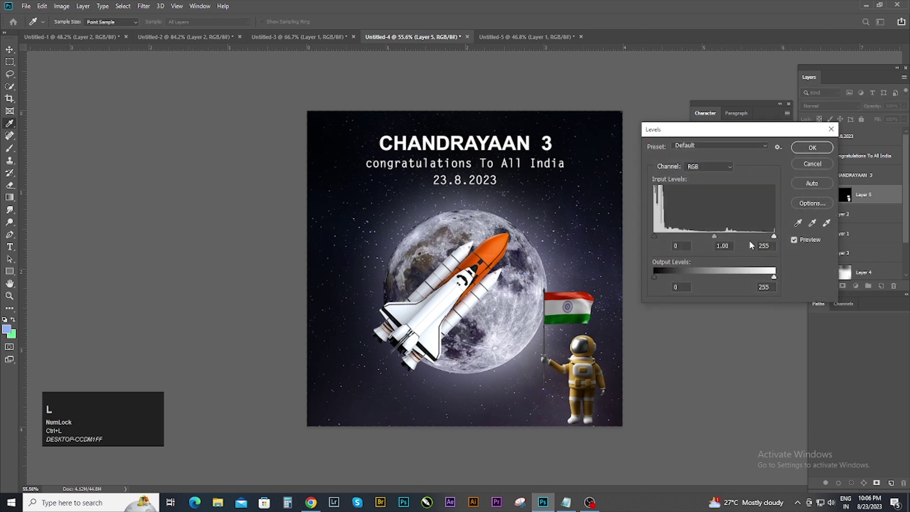
pyautogui.moveTo(723, 239); pyautogui.dragTo(812, 155)
pyautogui.doubleClick(868, 144)
pyautogui.scroll(3)
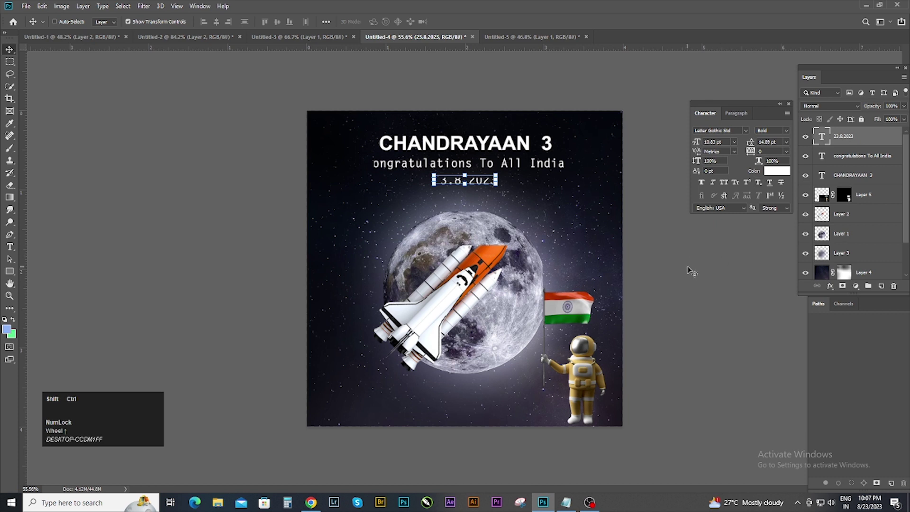
# Recentre the 23.8.2023 date line beneath the congratulations line
pyautogui.click(689, 269)
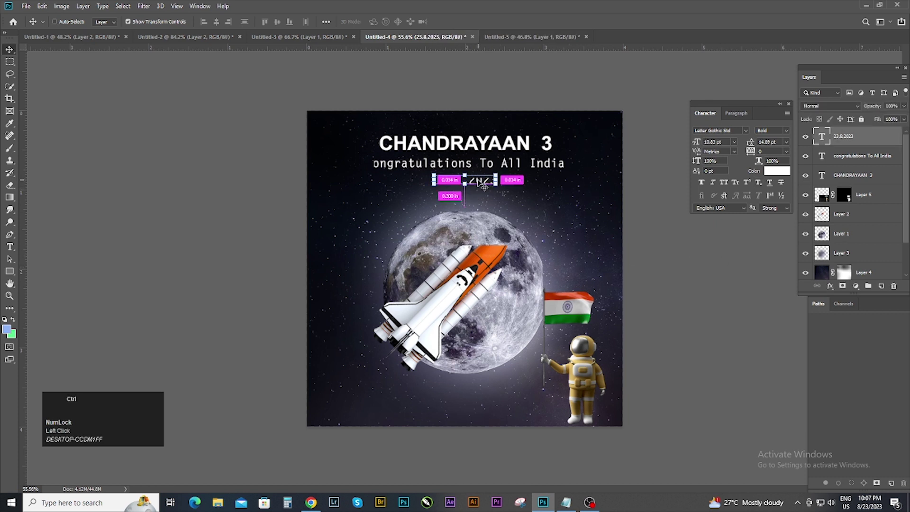
pyautogui.press('ctrl+j')
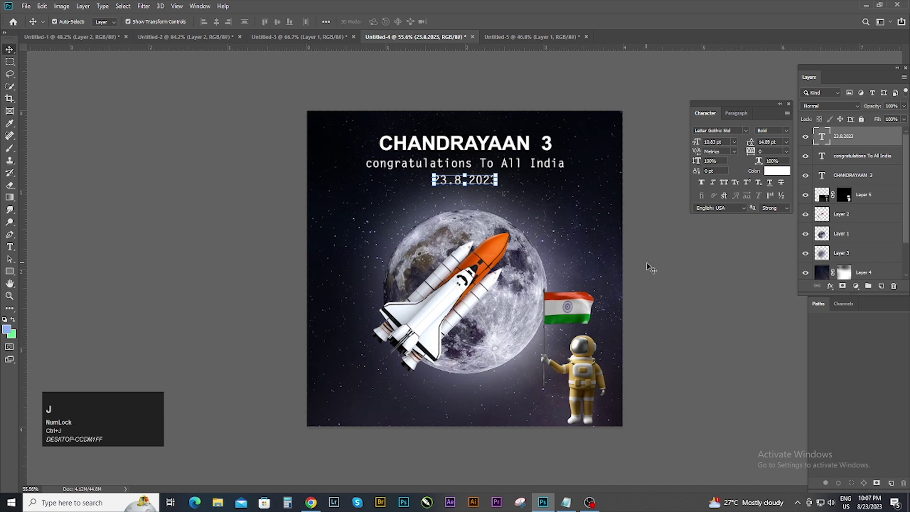
pyautogui.click(691, 268)
pyautogui.scroll(3)
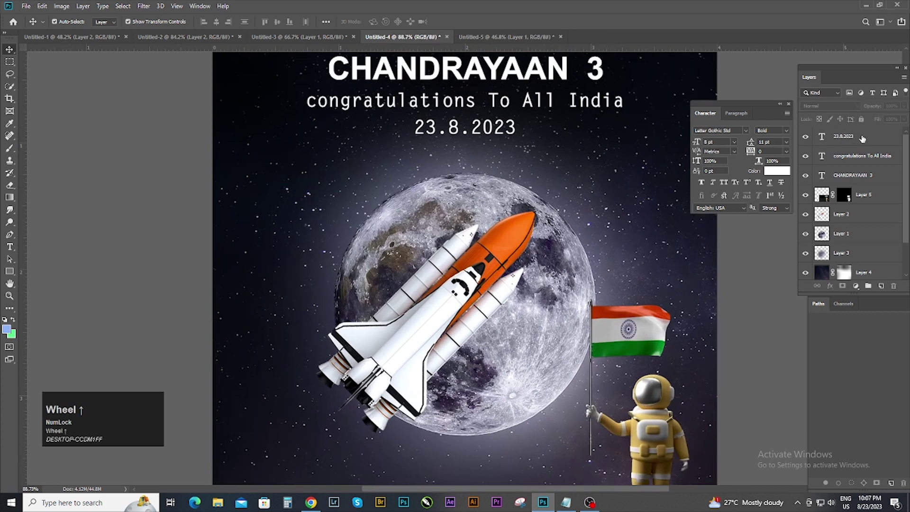
# Stamp all visible artwork into a new top layer and bring up the Camera Raw Filter for it
pyautogui.click(866, 137)
pyautogui.press('ctrl+shift+alt+e')
pyautogui.press('ctrl+shift+a')
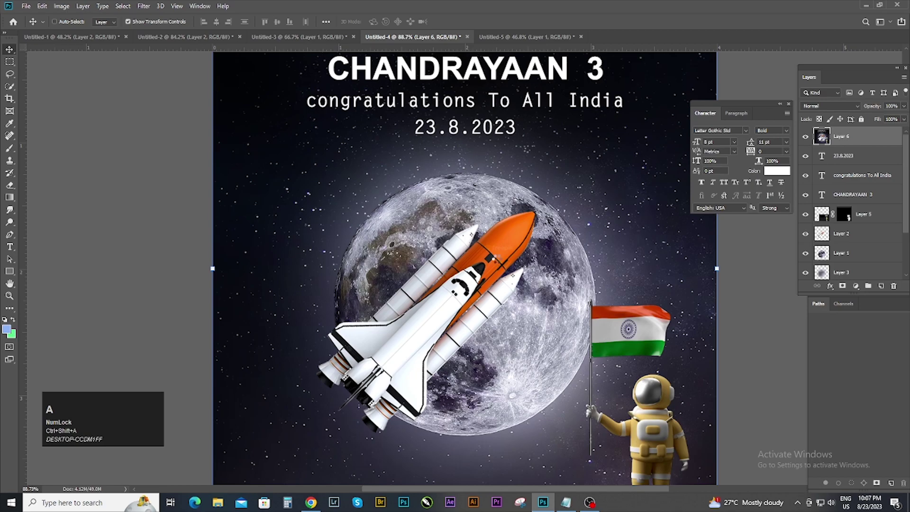